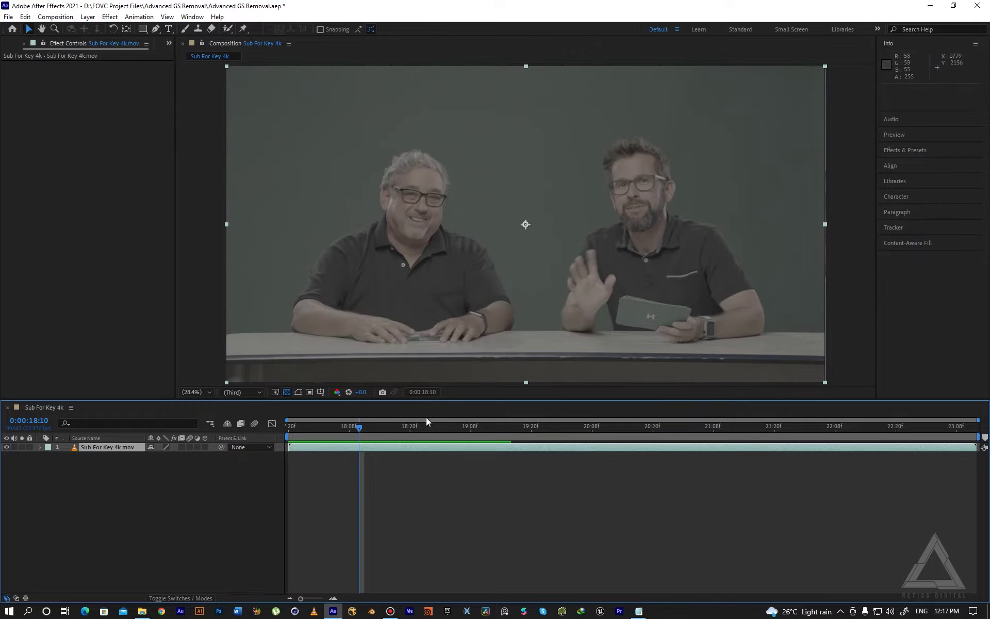
Apply Keylight to the footage with the green backdrop sampled as screen colour
{"action": "left_click", "coordinate": [399, 434]}
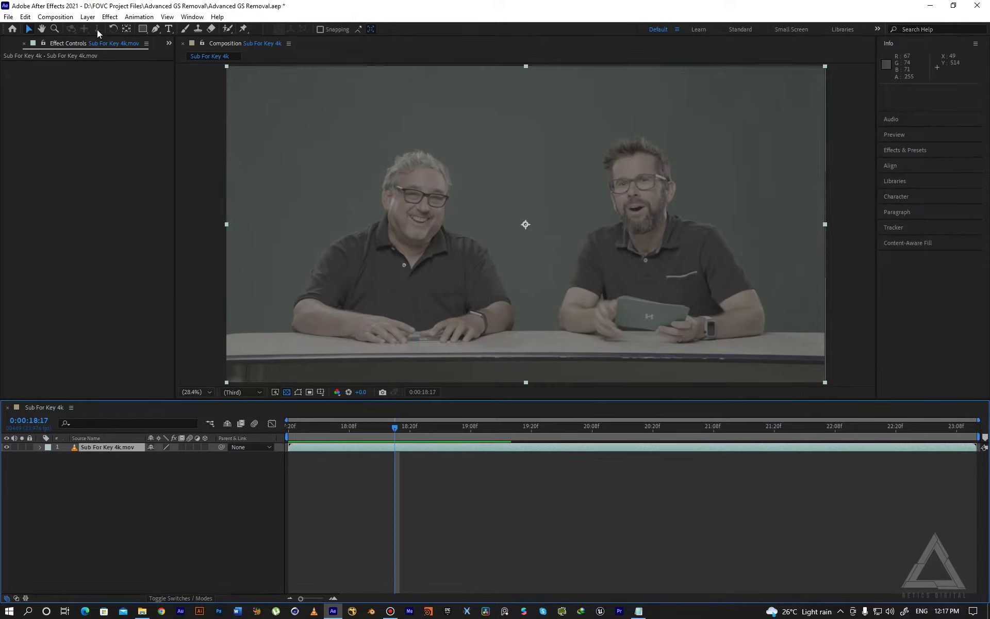
{"action": "left_click", "coordinate": [118, 27]}
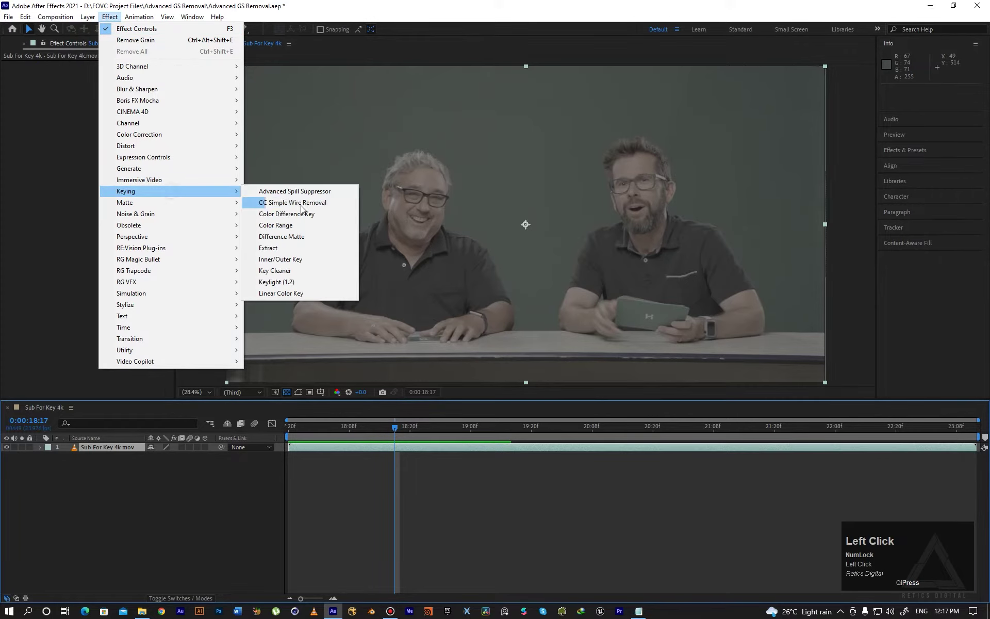
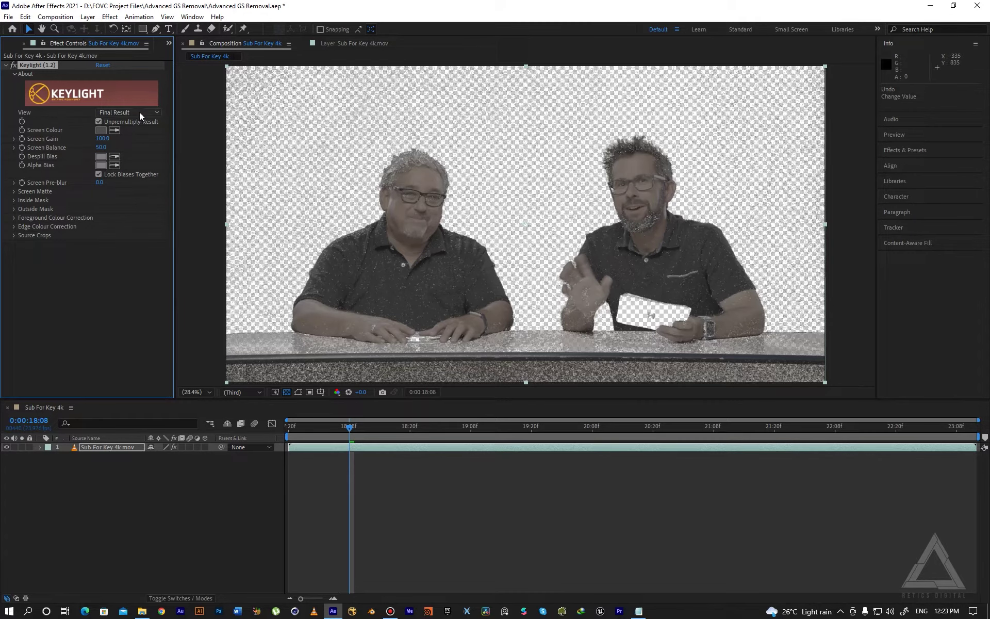
{"action": "left_click", "coordinate": [145, 118]}
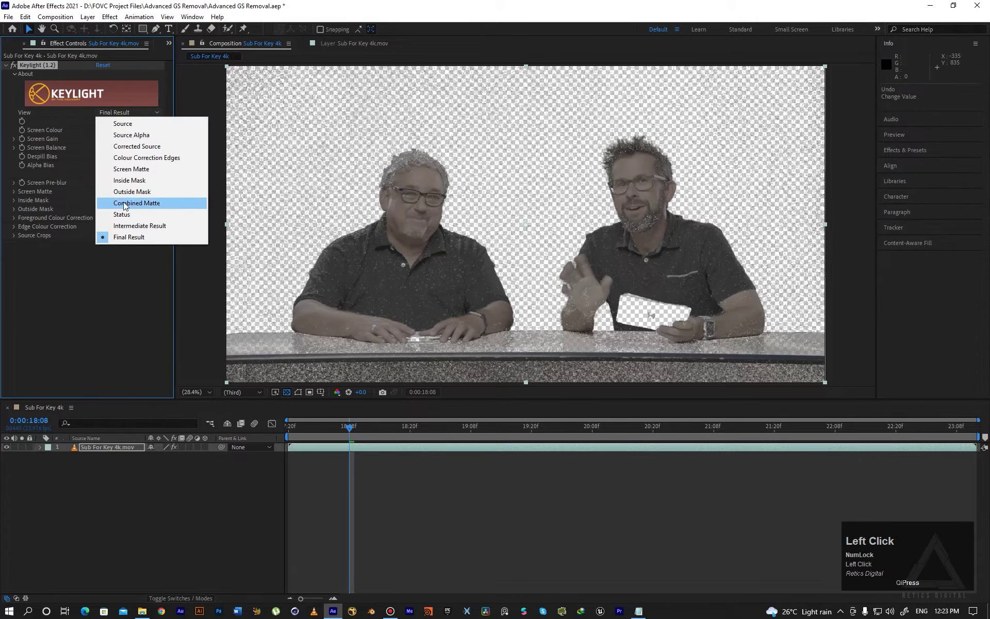
Show the screen matte and set Screen Gain 135 and Screen Balance 11.9
{"action": "left_click", "coordinate": [136, 176]}
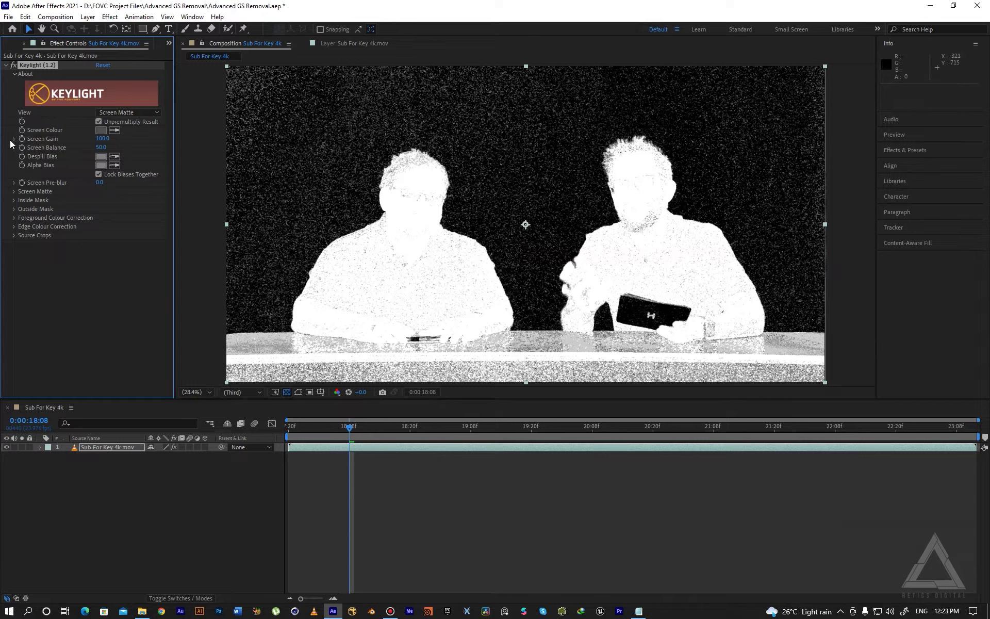
{"action": "left_click", "coordinate": [15, 145]}
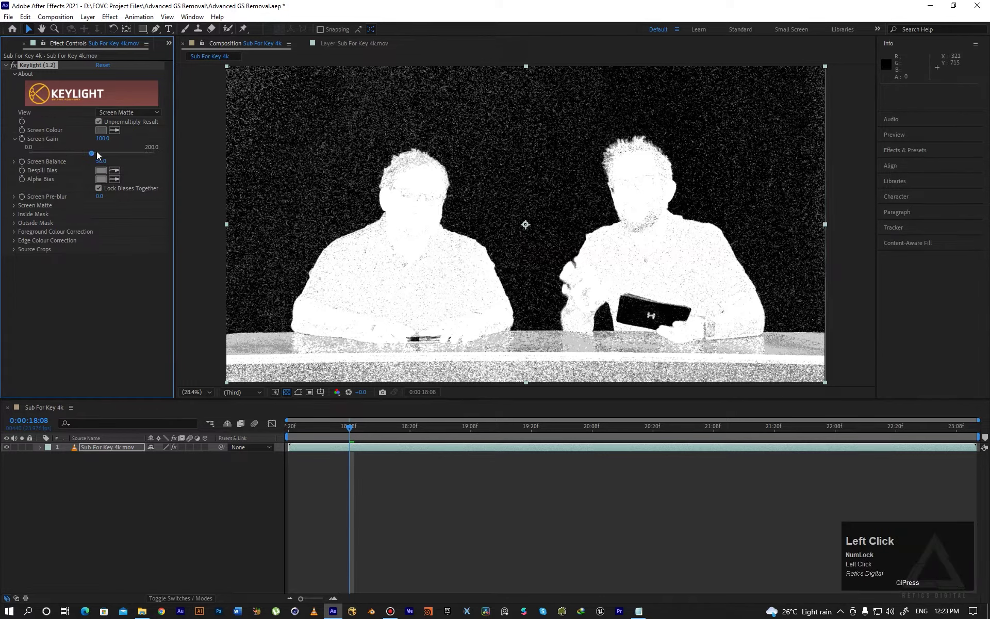
{"action": "left_click", "coordinate": [105, 158]}
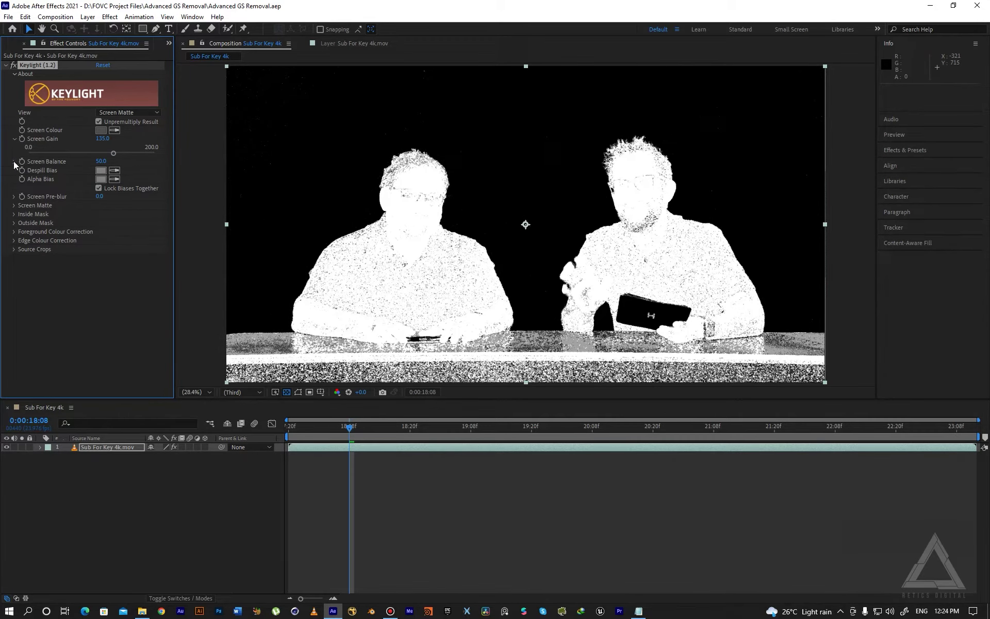
{"action": "left_click", "coordinate": [19, 167]}
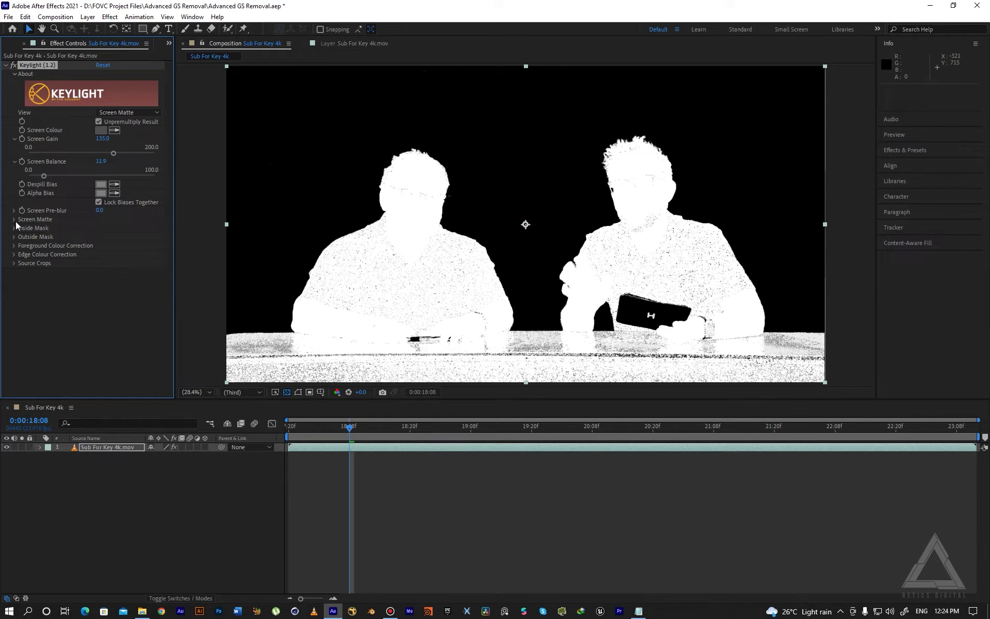
Set Screen Matte Clip White to 35 and return the view to Final Result
{"action": "left_click", "coordinate": [13, 227]}
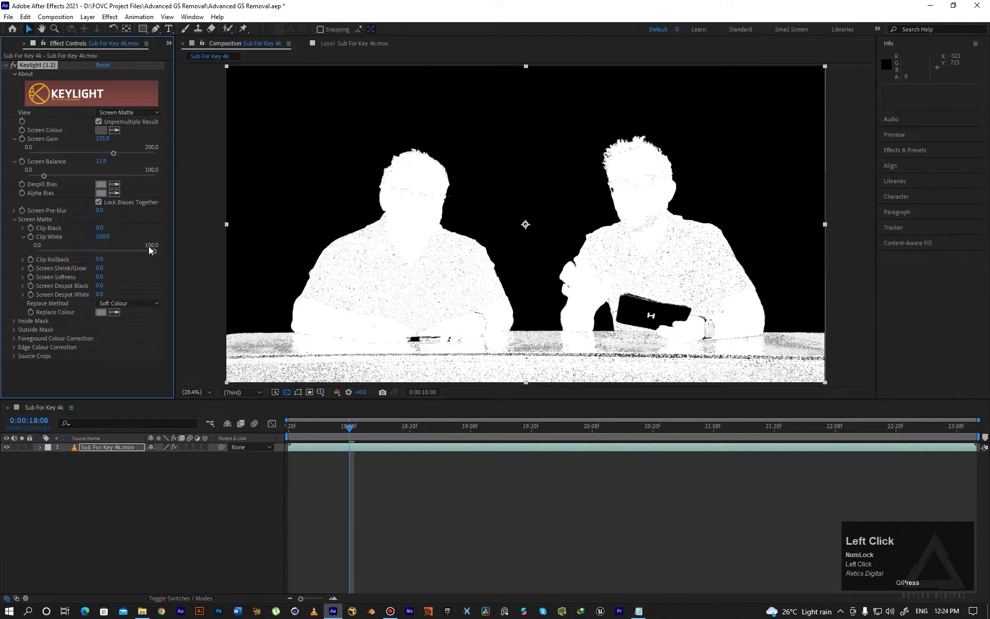
{"action": "left_click", "coordinate": [145, 255]}
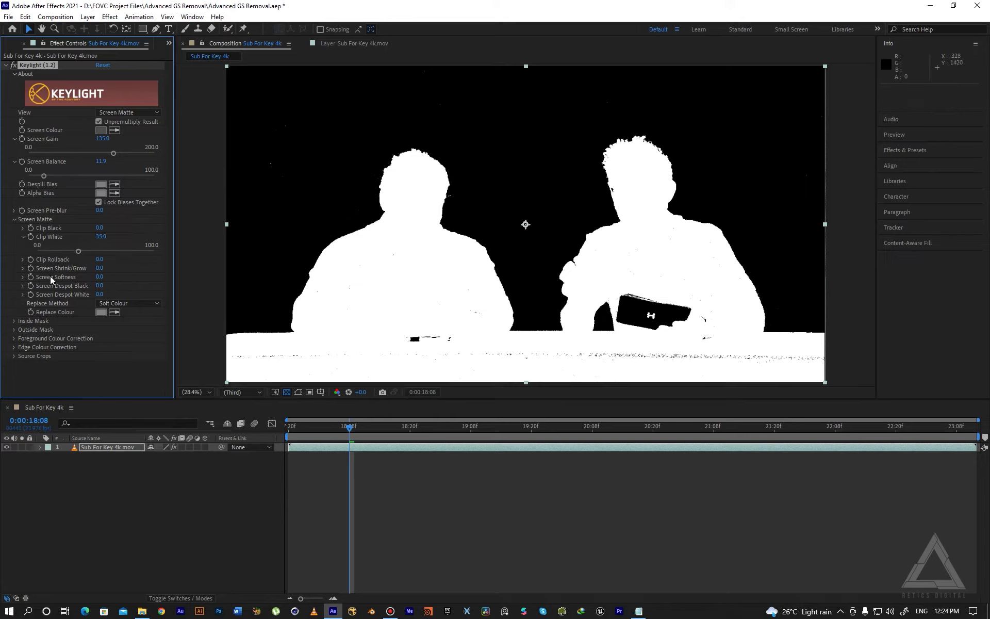
{"action": "left_click", "coordinate": [151, 119]}
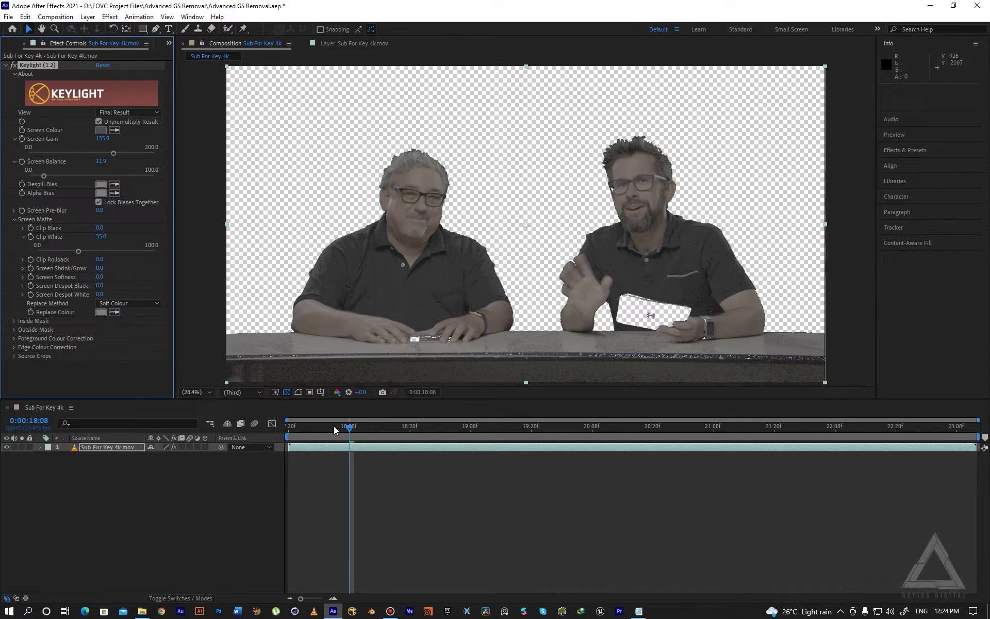
Save the project, preview the keyed clip, and select the footage layer
{"action": "left_click", "coordinate": [314, 431]}
{"action": "key", "text": "space"}
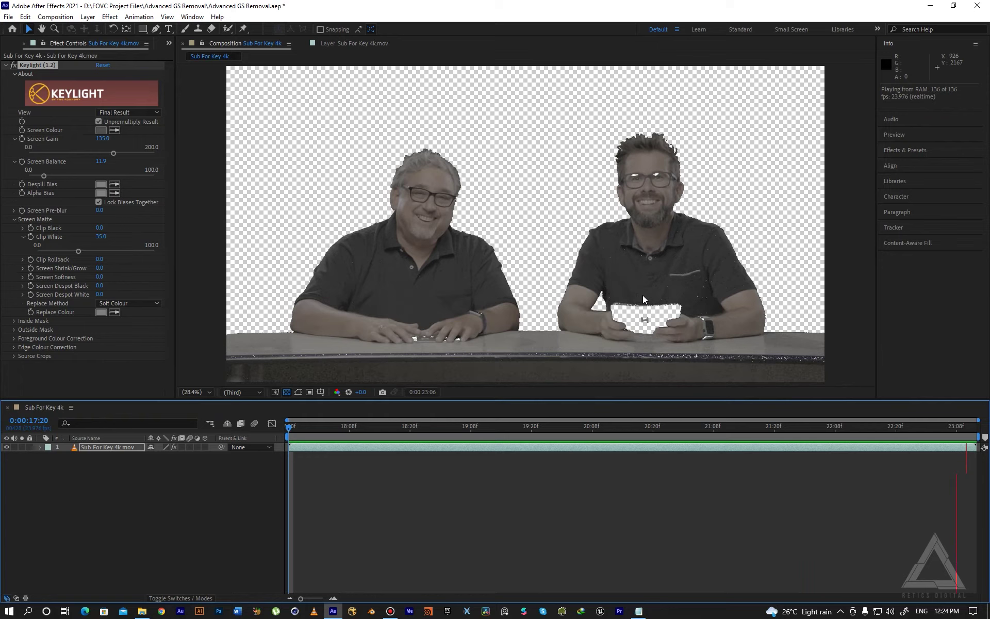
{"action": "key", "text": "ctrl+s"}
{"action": "left_click", "coordinate": [142, 447]}
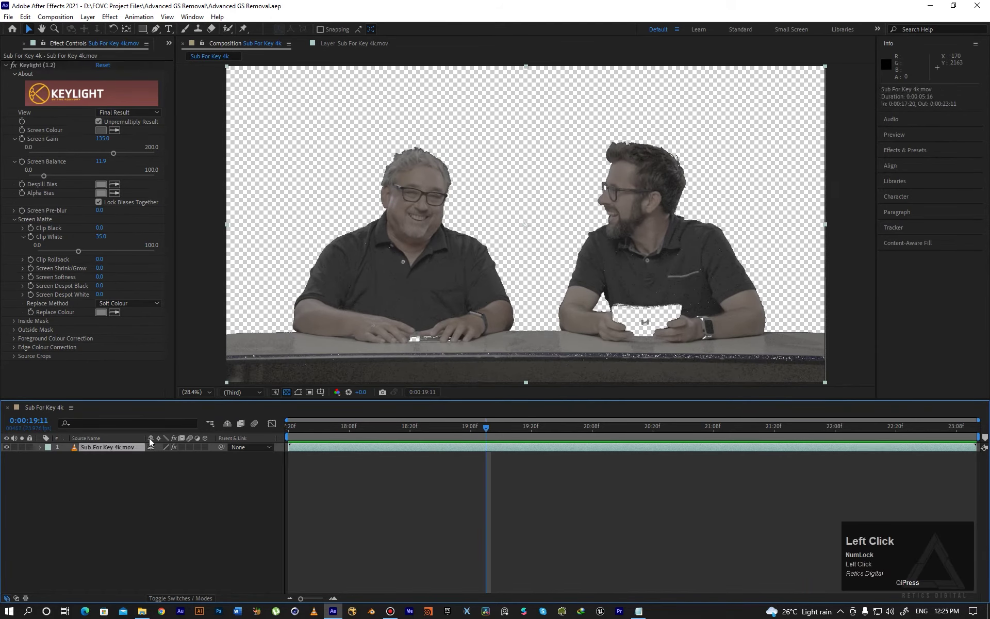
{"action": "key", "text": "Tab"}
Apply Remove Grain above Keylight with Viewing Mode set to Final Output
{"action": "type", "text": "remo"}
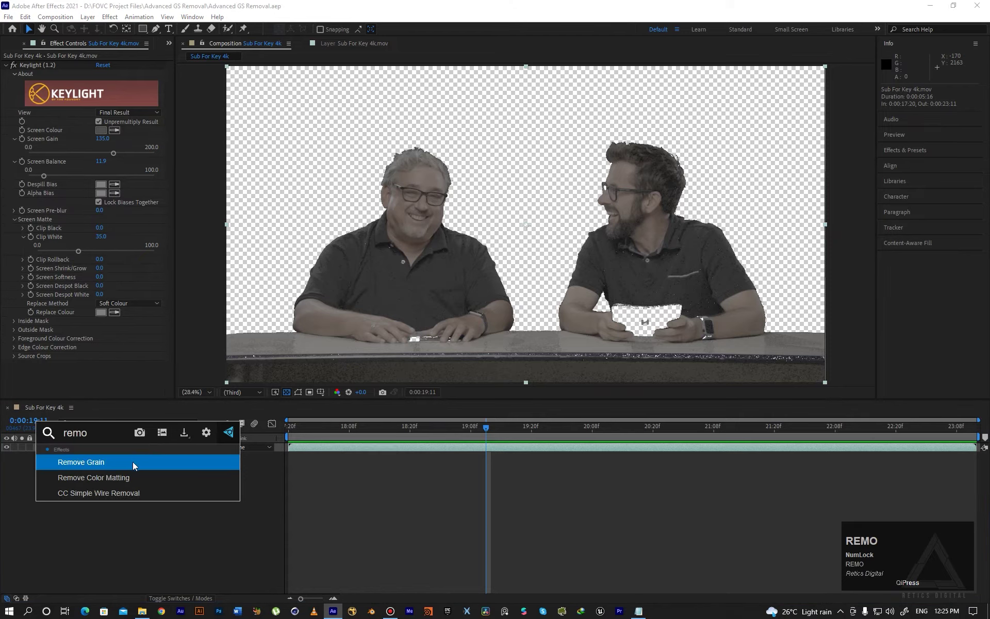
{"action": "left_click", "coordinate": [139, 463]}
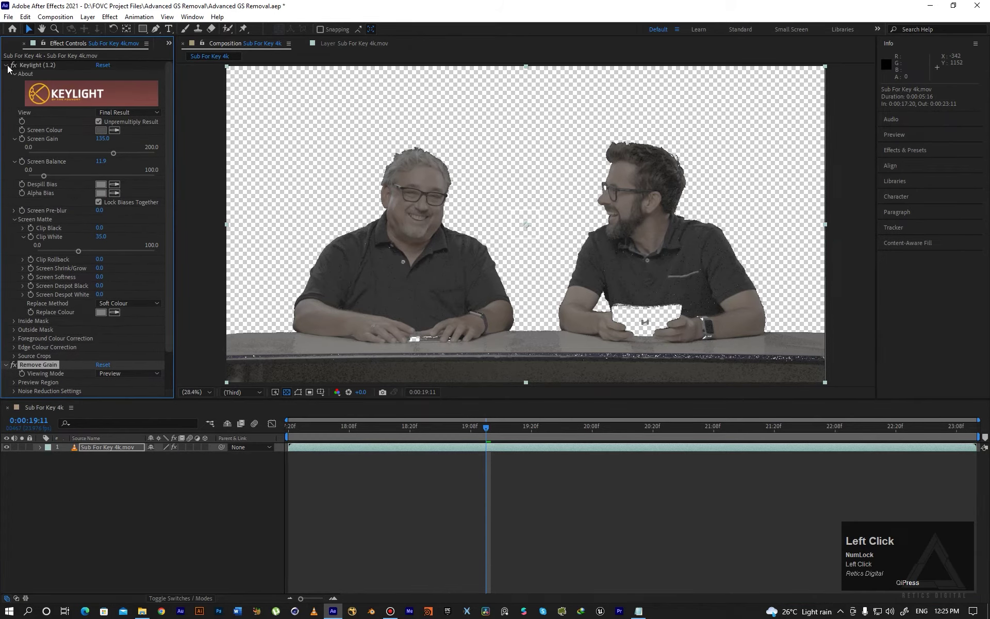
{"action": "left_click", "coordinate": [6, 78]}
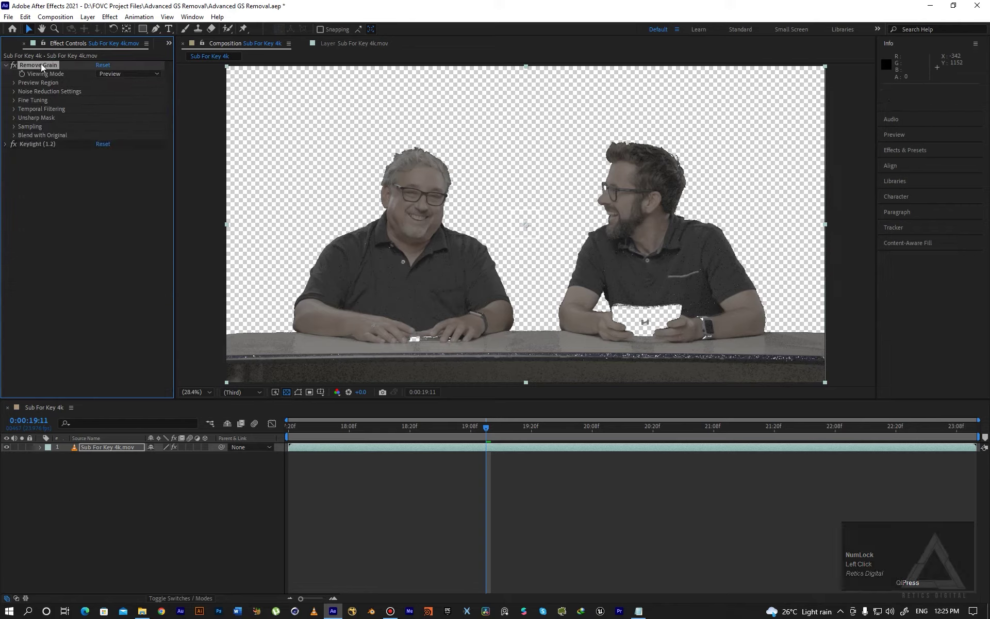
{"action": "left_click", "coordinate": [132, 80]}
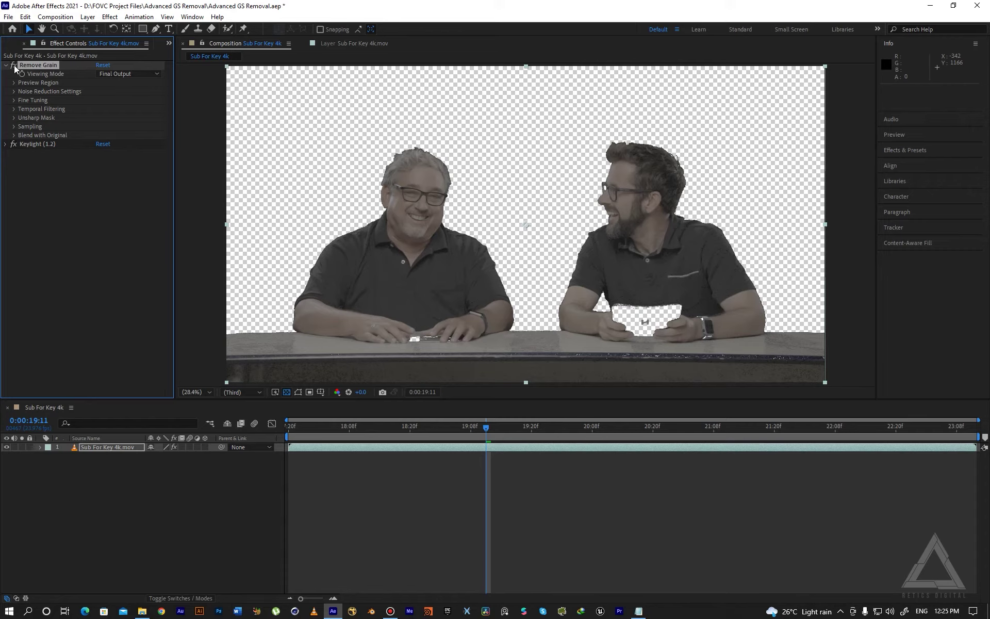
{"action": "left_click", "coordinate": [16, 71]}
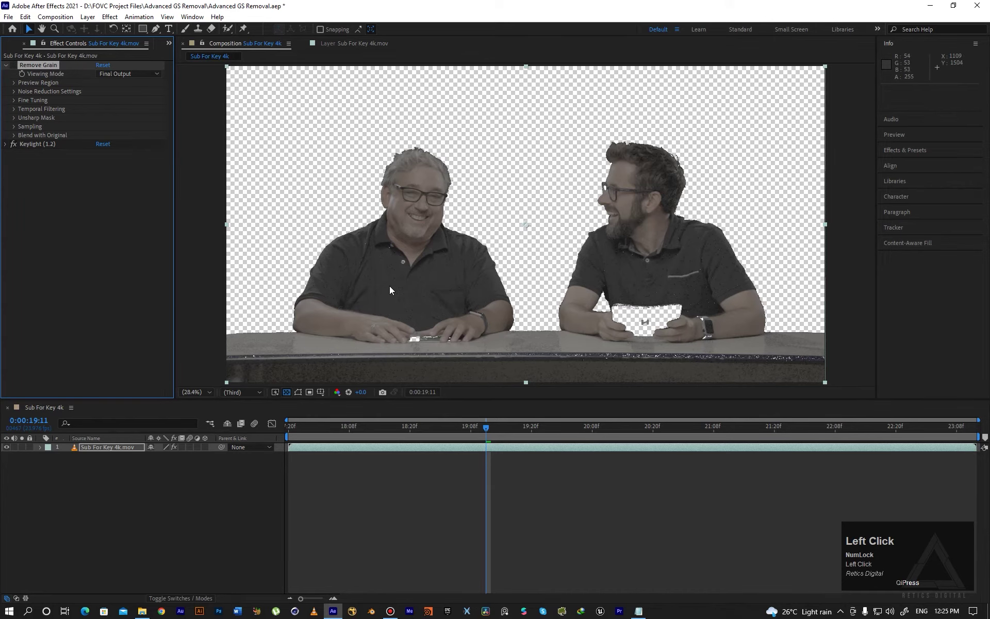
{"action": "scroll", "scroll_direction": "up", "scroll_amount": 3}
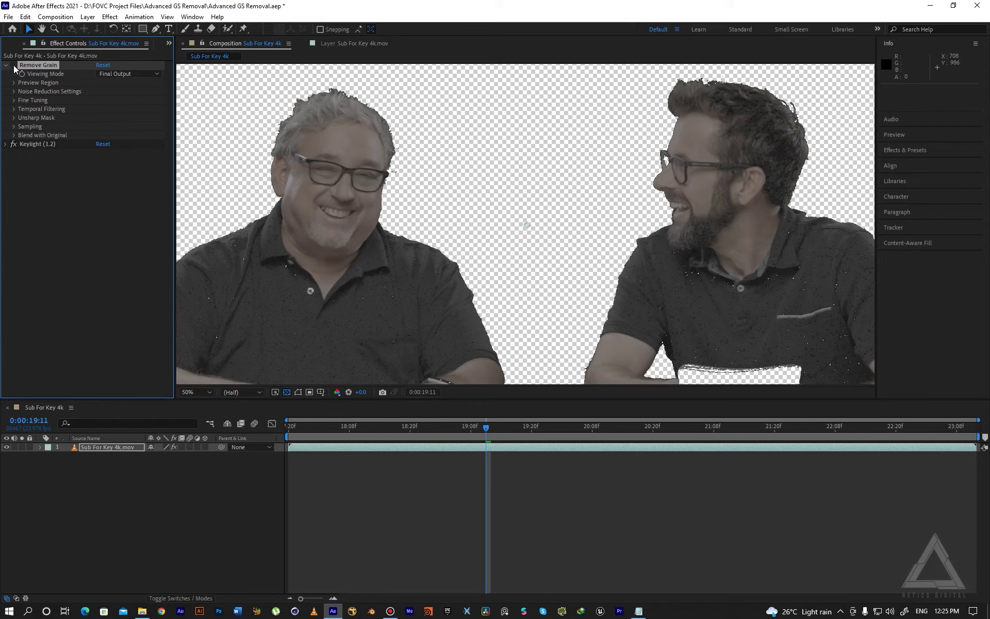
{"action": "left_click", "coordinate": [18, 69]}
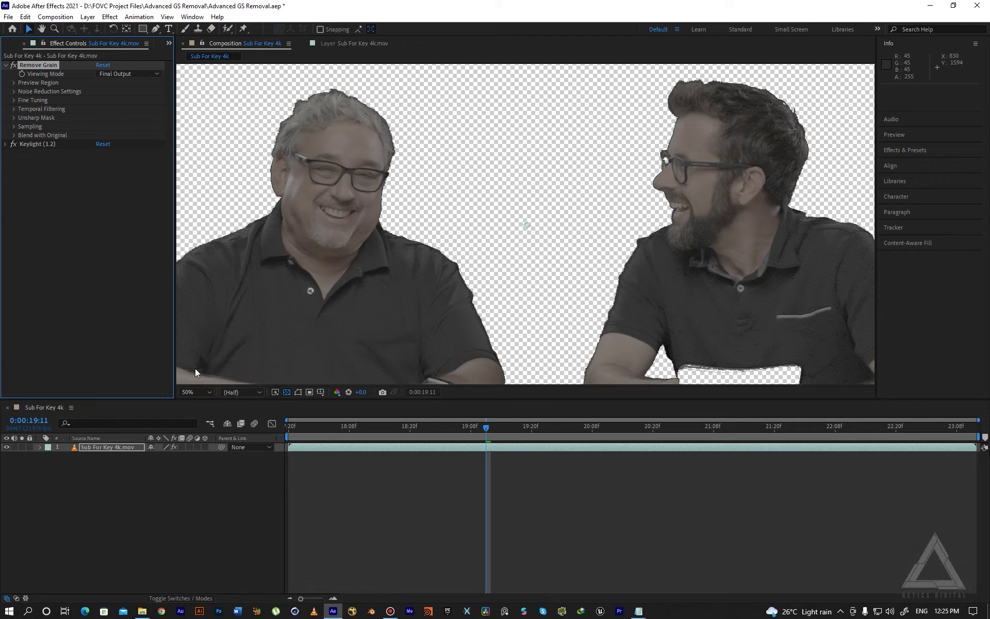
{"action": "left_click", "coordinate": [198, 395]}
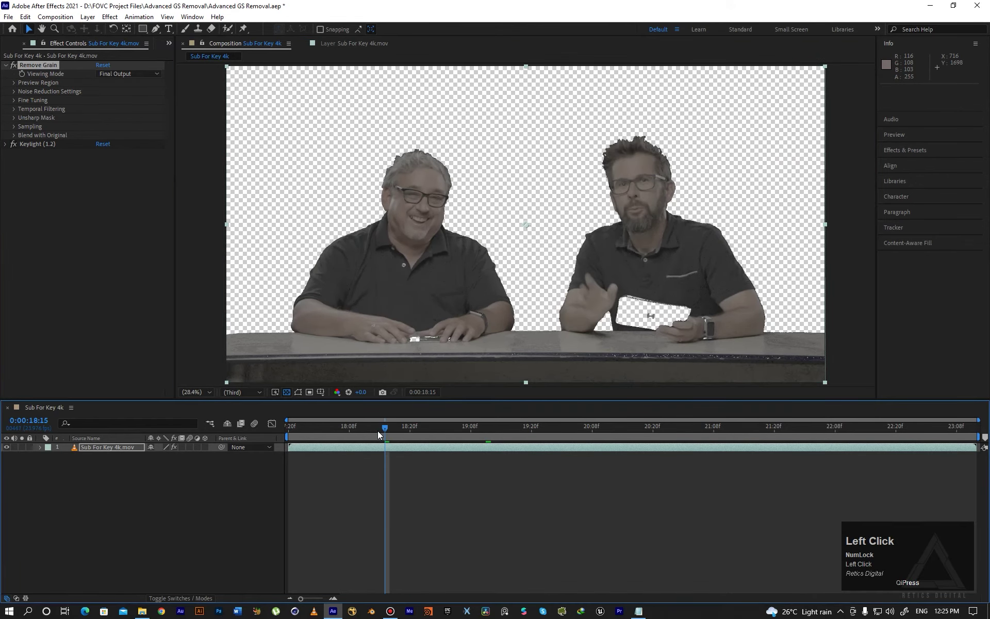
{"action": "key", "text": "space"}
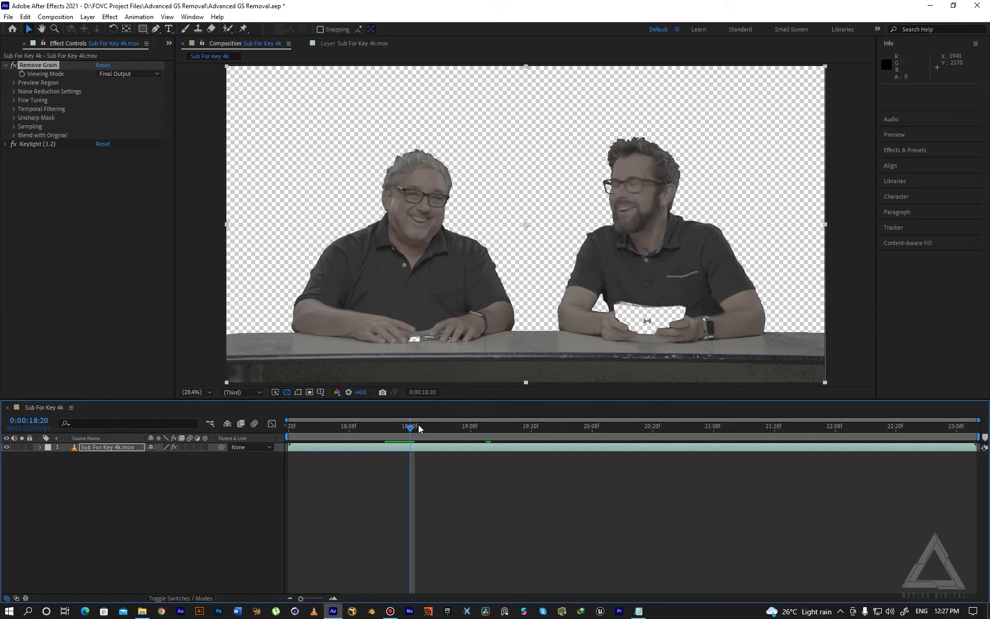
{"action": "left_click", "coordinate": [429, 430]}
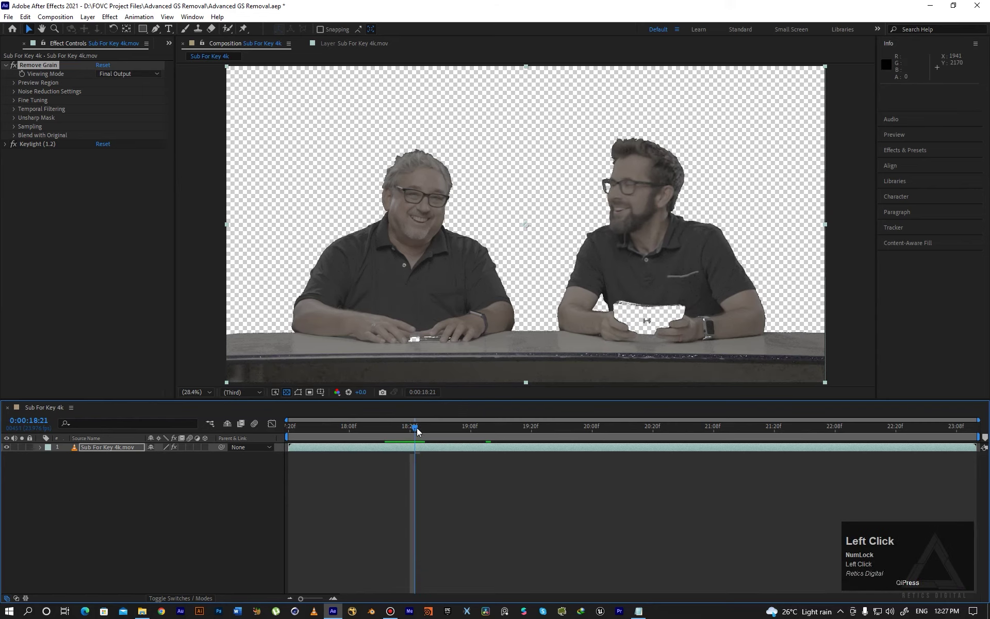